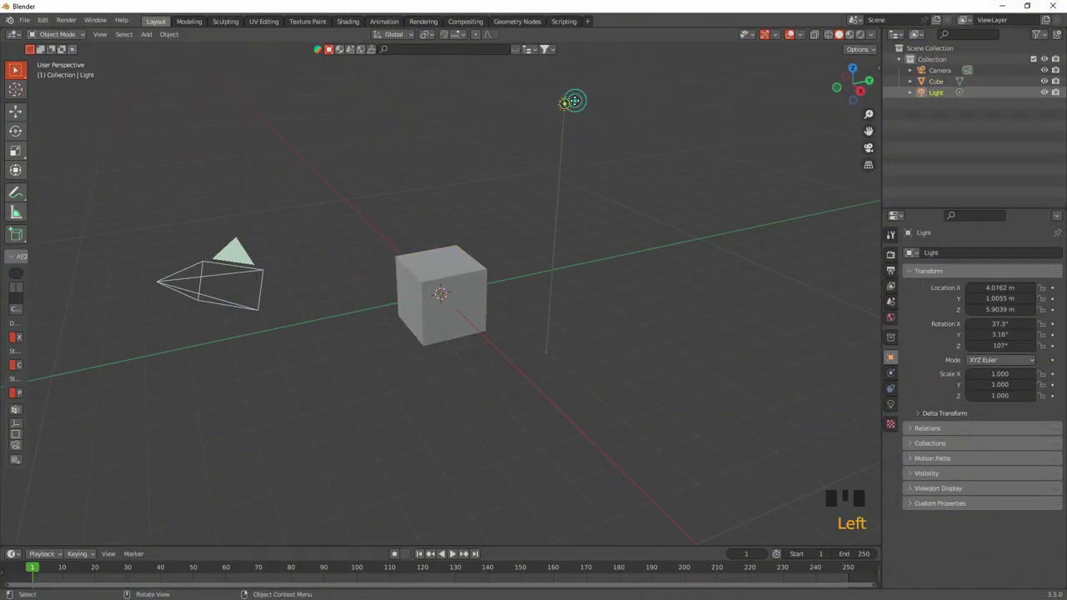
- Delete the default cube and light and add an A.N.T. Landscape mesh
left_click(449, 295)
key("x")
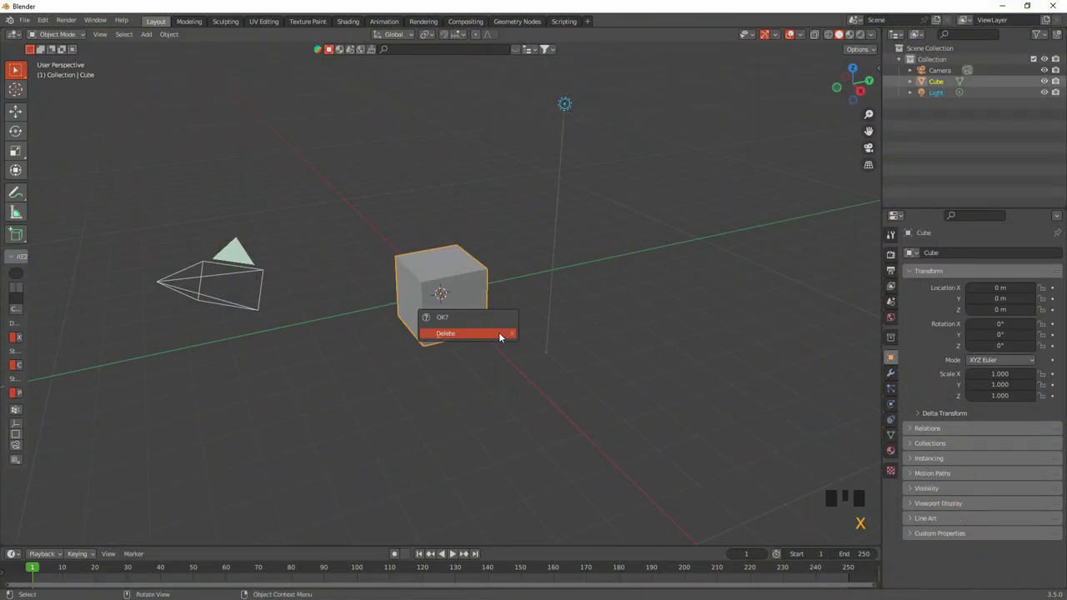
key("shift+a")
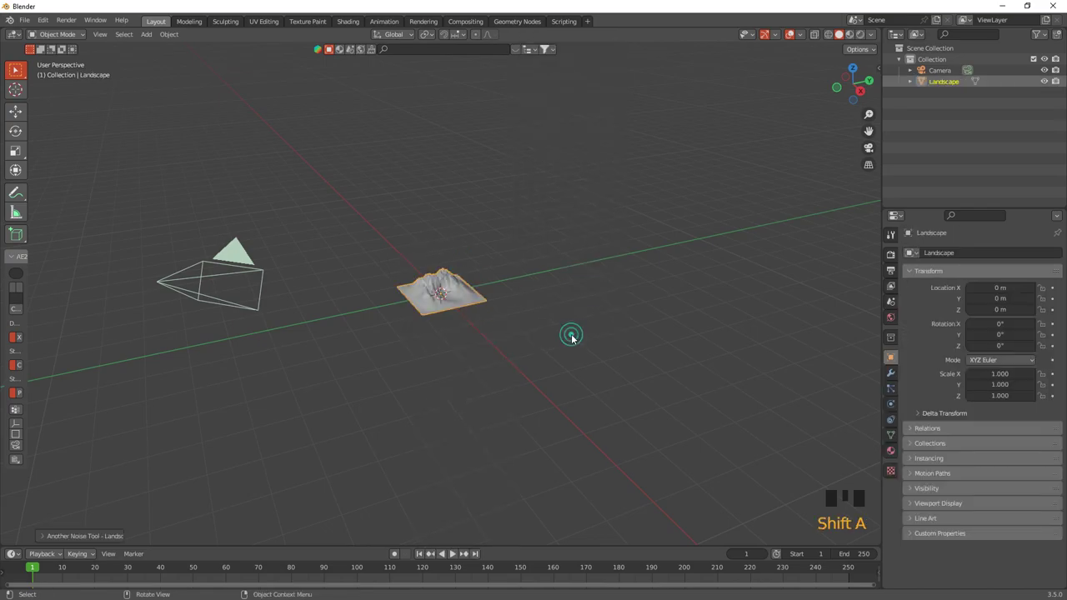
- Set the landscape to 128 subdivisions, Marble noise and a longer mesh size
left_click_drag(106, 541, 405, 321)
left_click_drag(405, 322, 423, 352)
scroll("up", 3)
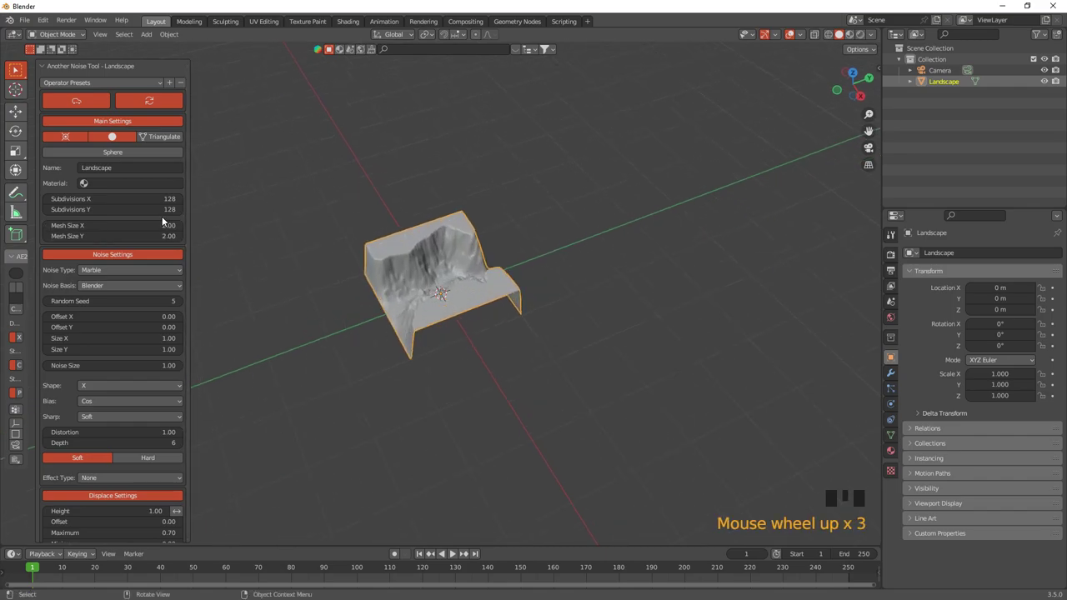
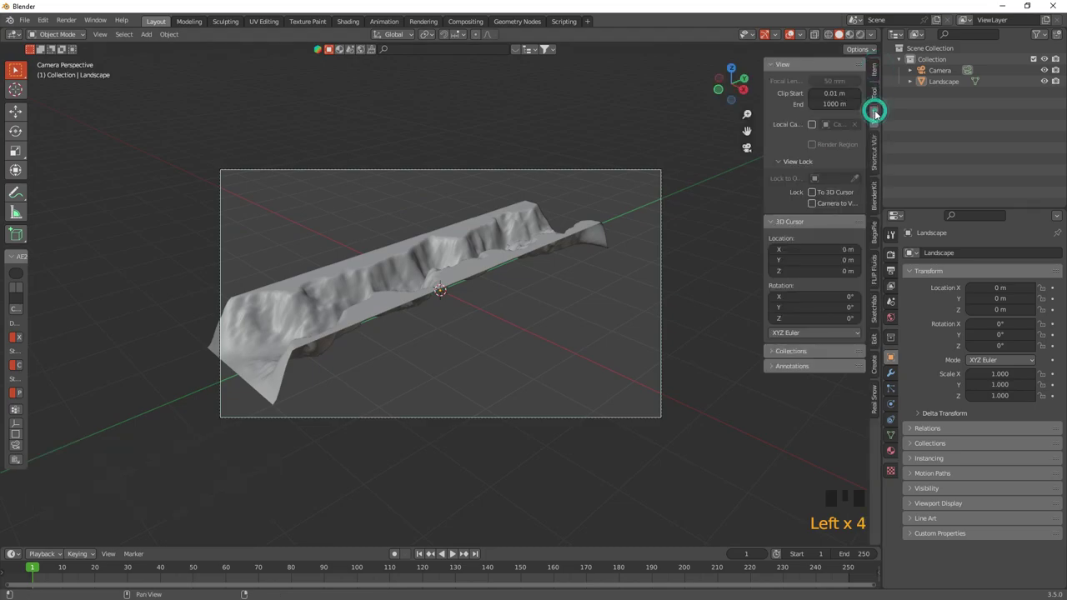
- Lock Camera to View, aim the camera straight down and select the landscape
left_click(820, 205)
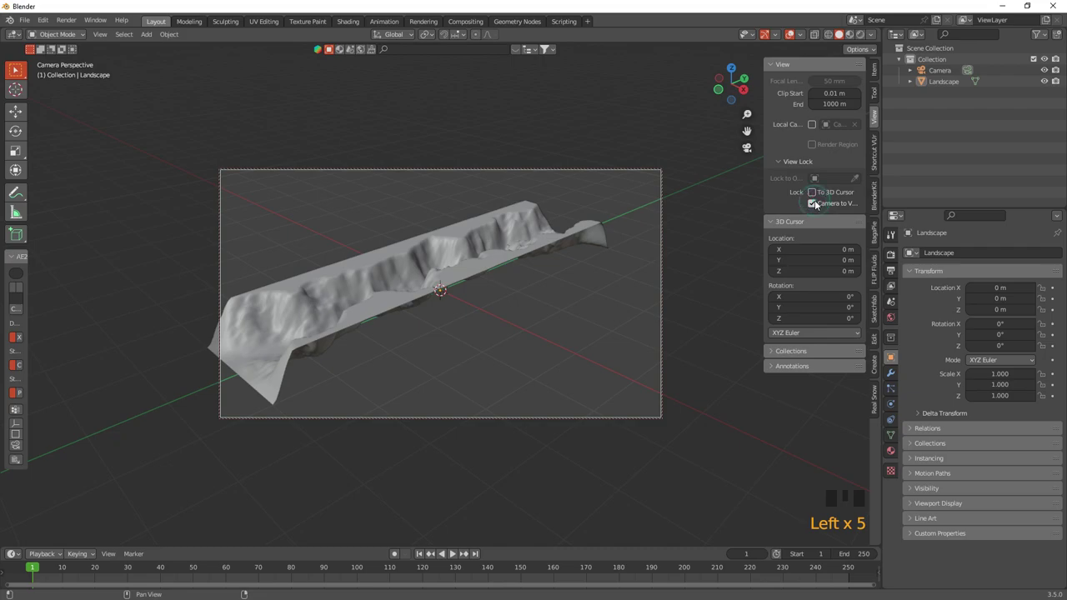
key("n")
left_click_drag(500, 245, 444, 330)
scroll("up", 3)
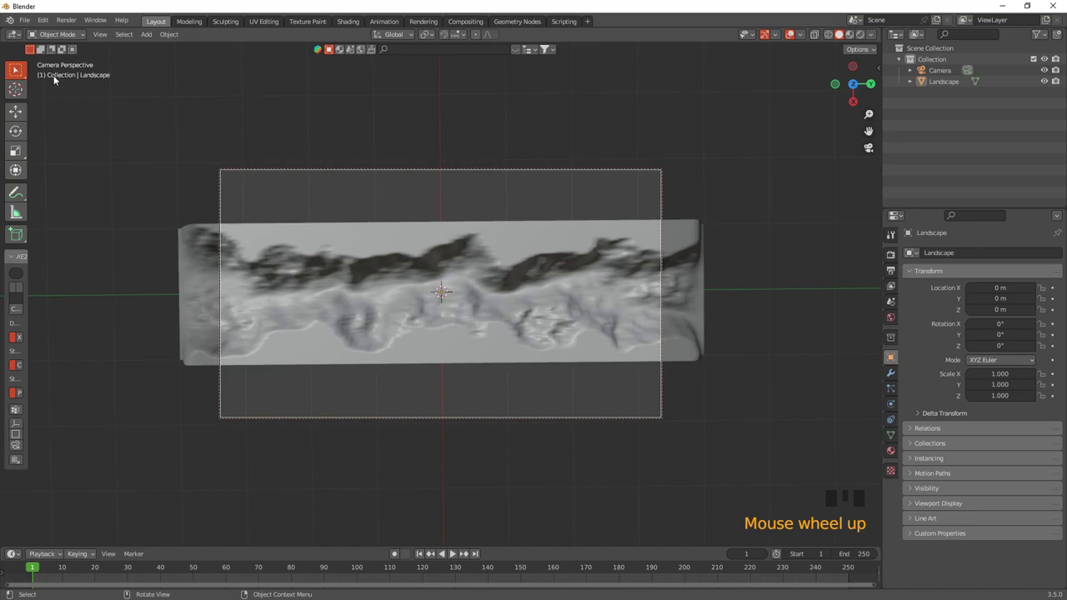
left_click(332, 282)
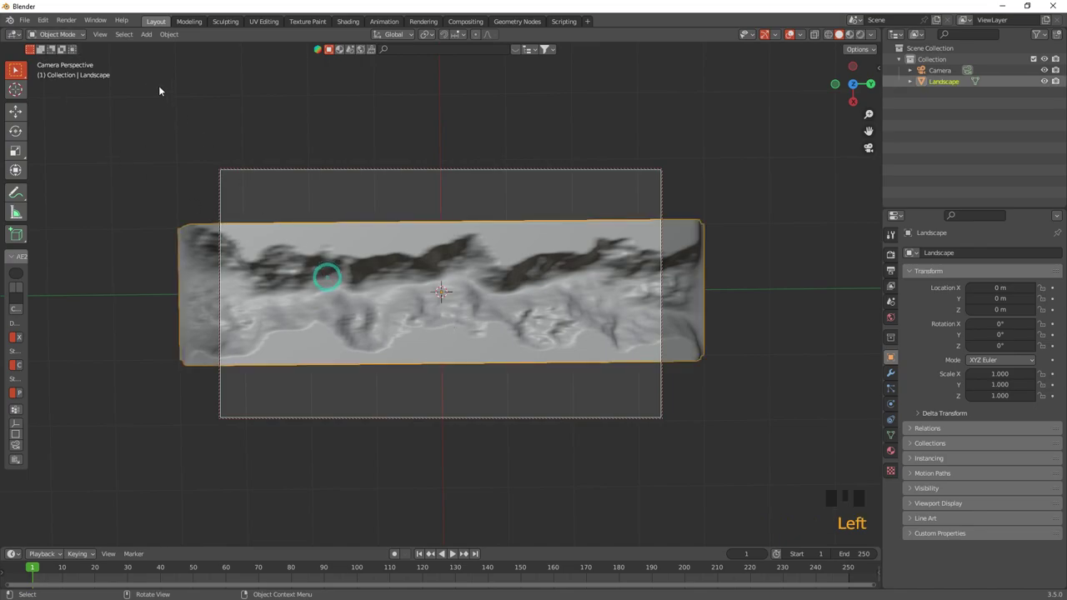
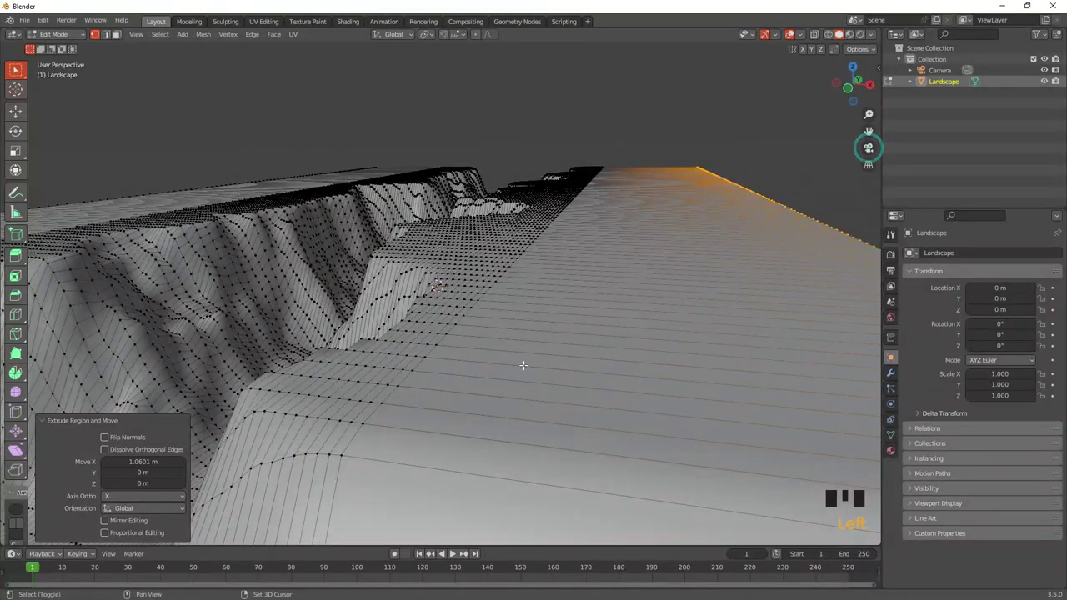
- Add 30 loop cuts across the extruded border and return to Object Mode
scroll("down", 3)
key("ctrl+r")
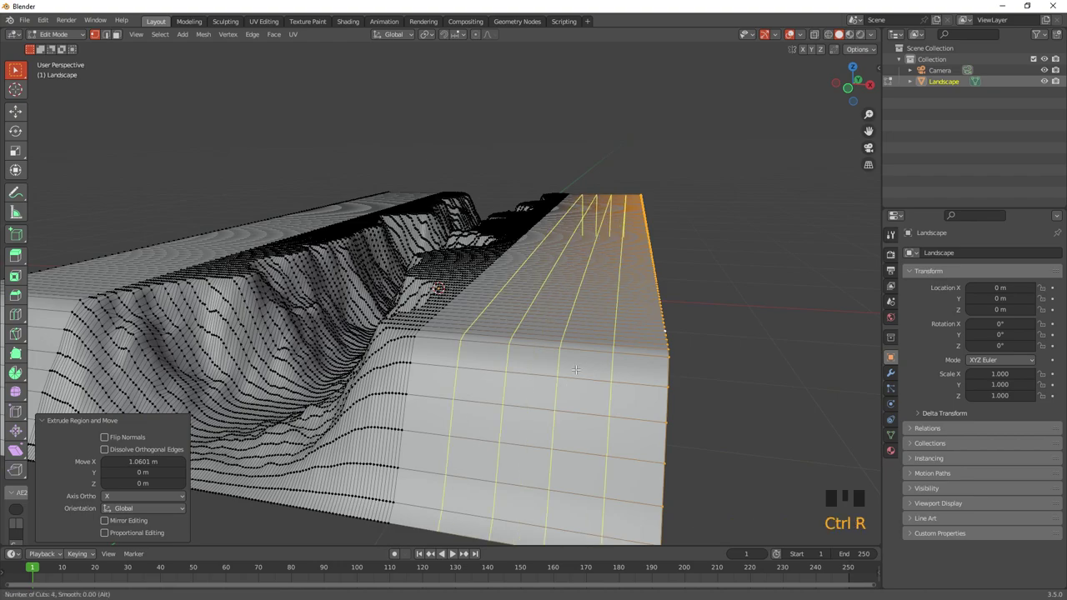
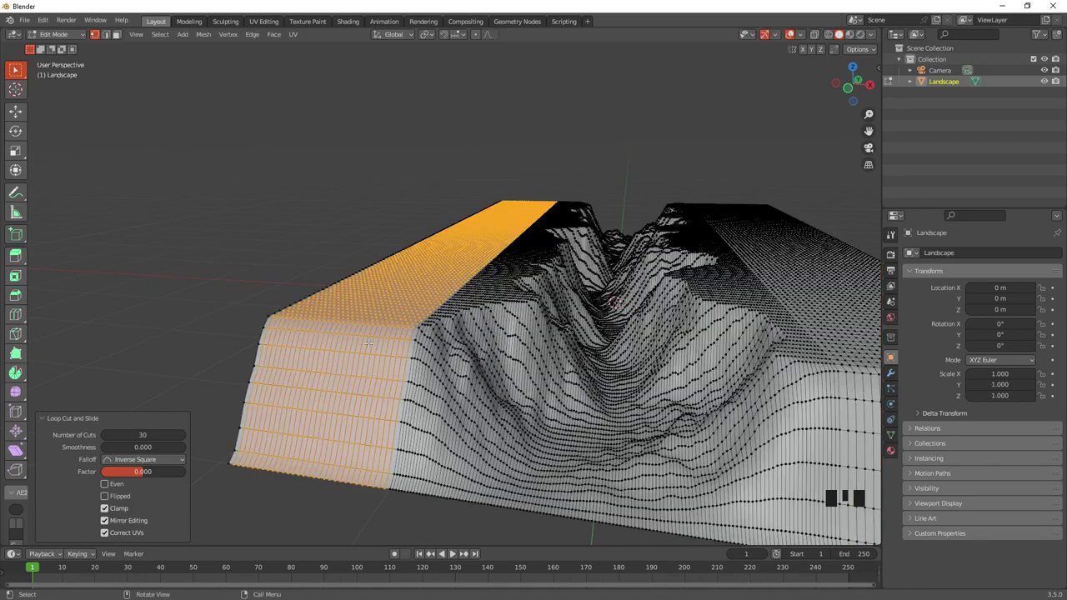
left_click_drag(66, 39, 457, 320)
scroll("down", 3)
left_click_drag(452, 320, 869, 38)
left_click(869, 39)
- Switch the render engine to Cycles with GPU Compute
left_click(893, 260)
left_click_drag(986, 256, 941, 338)
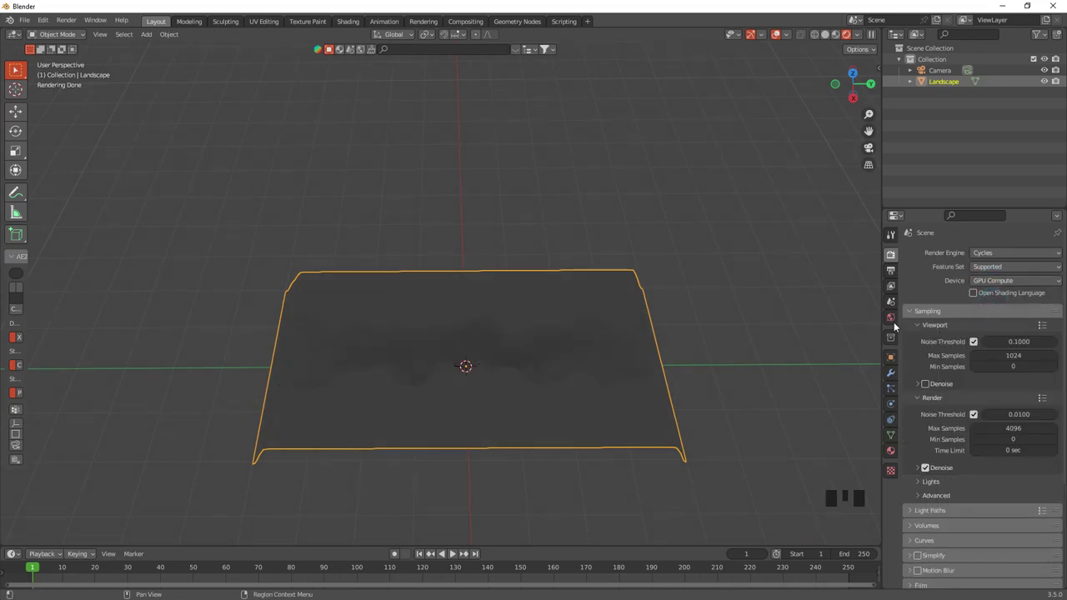
- Light the world with a Nishita Sky Texture at Sun Intensity 0.5, Air 0.524, Dust 0.66
left_click(892, 317)
left_click_drag(974, 327, 736, 455)
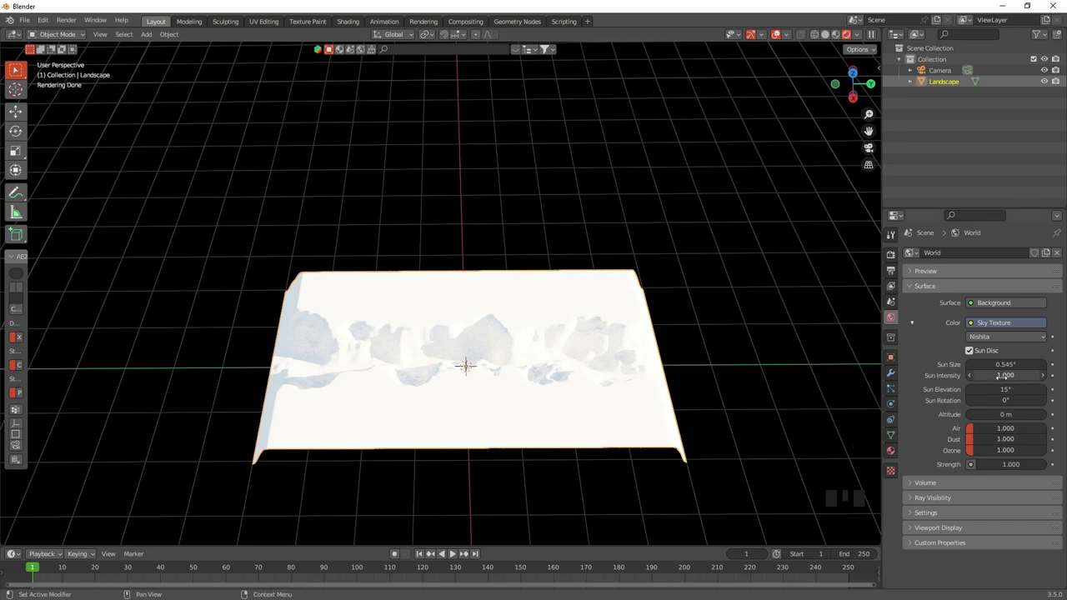
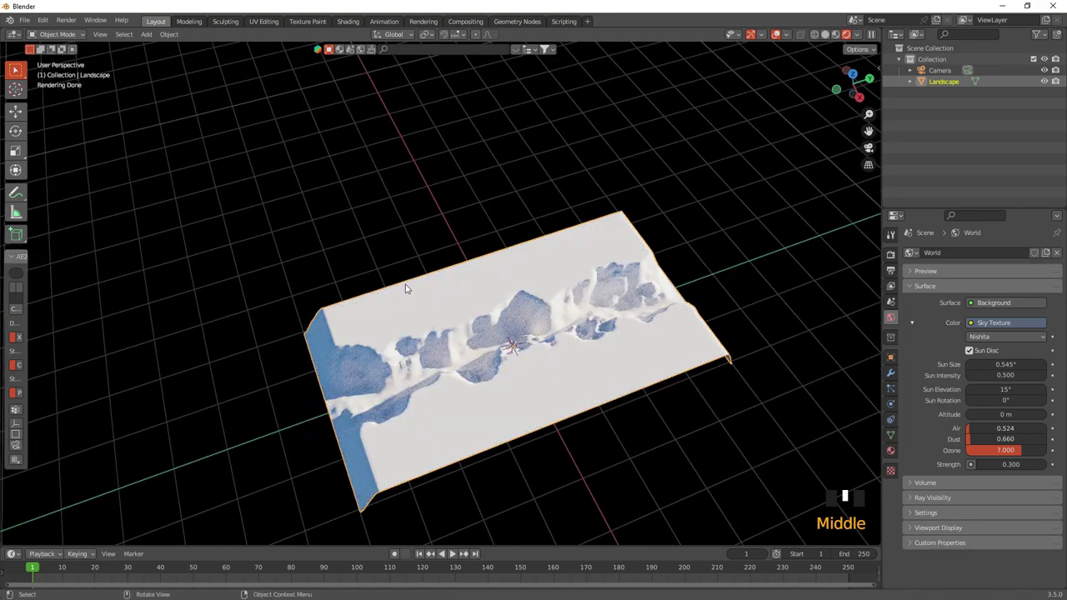
- Append the rocks_ground_02 material from its blend file via File > Append
left_click_drag(28, 22, 416, 166)
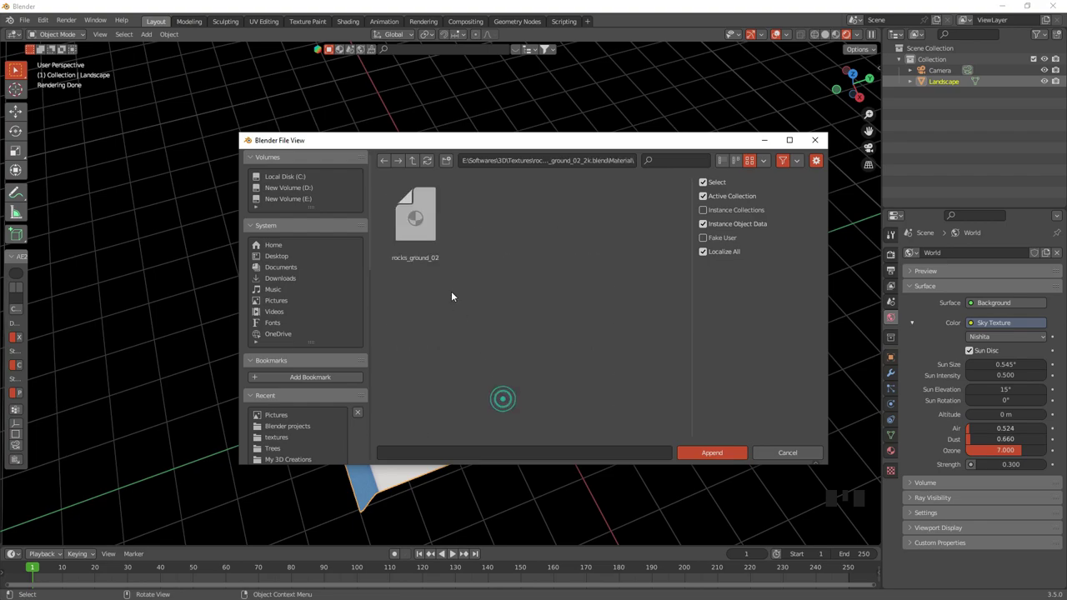
left_click(564, 361)
left_click(893, 455)
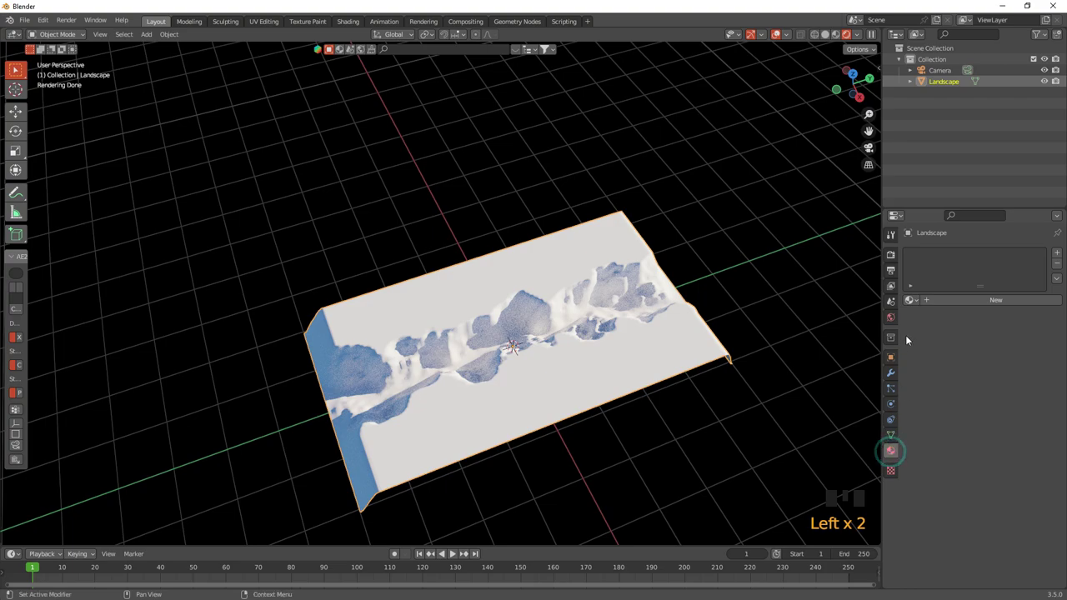
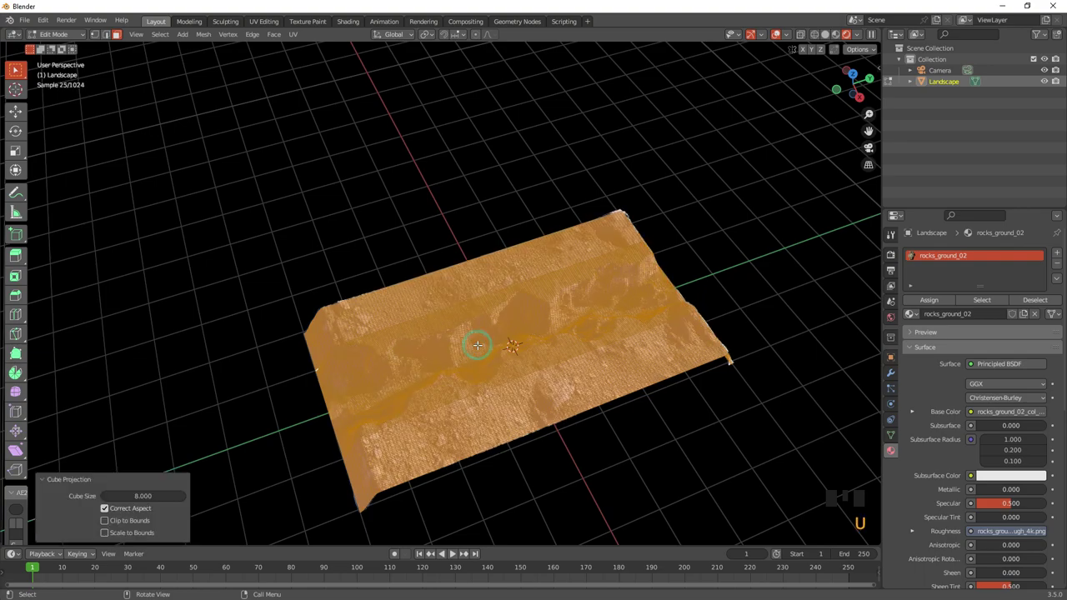
- Move in close to inspect the rocks_ground_02 texture on the landscape
left_click_drag(79, 36, 528, 376)
scroll("up", 3)
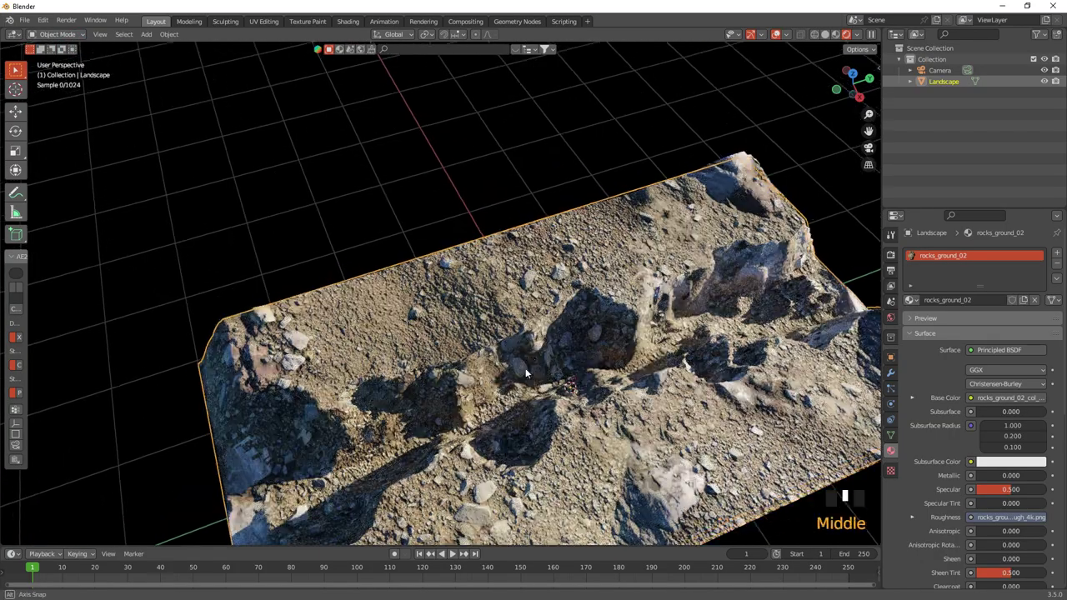
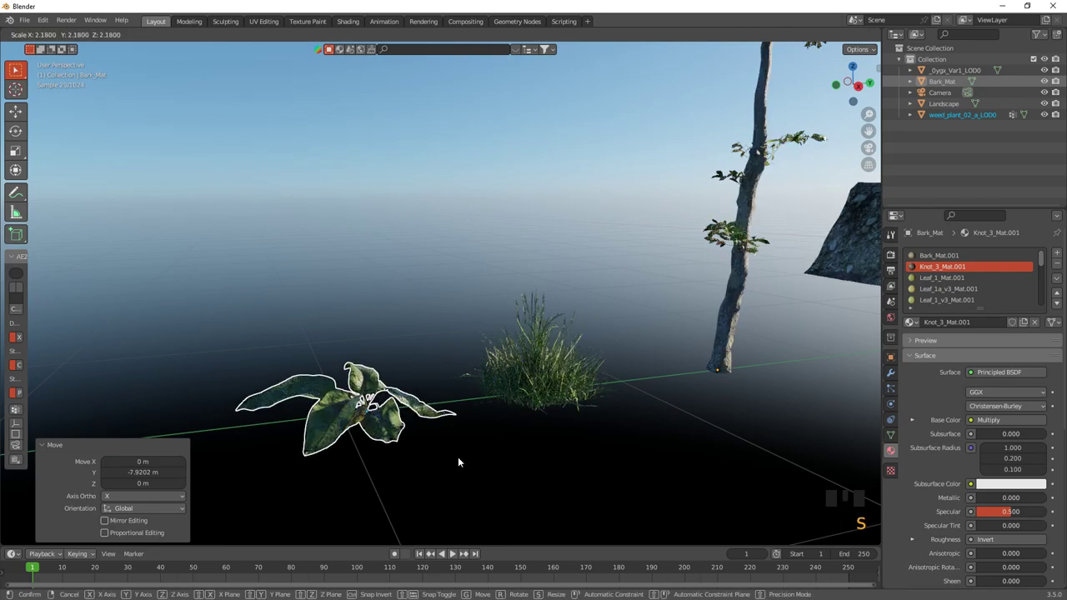
- Group the leafy plant and grass clump into a new collection named Grass
left_click(511, 455)
scroll("down", 3)
left_click_drag(511, 408, 475, 434)
scroll("up", 3)
left_click(303, 350)
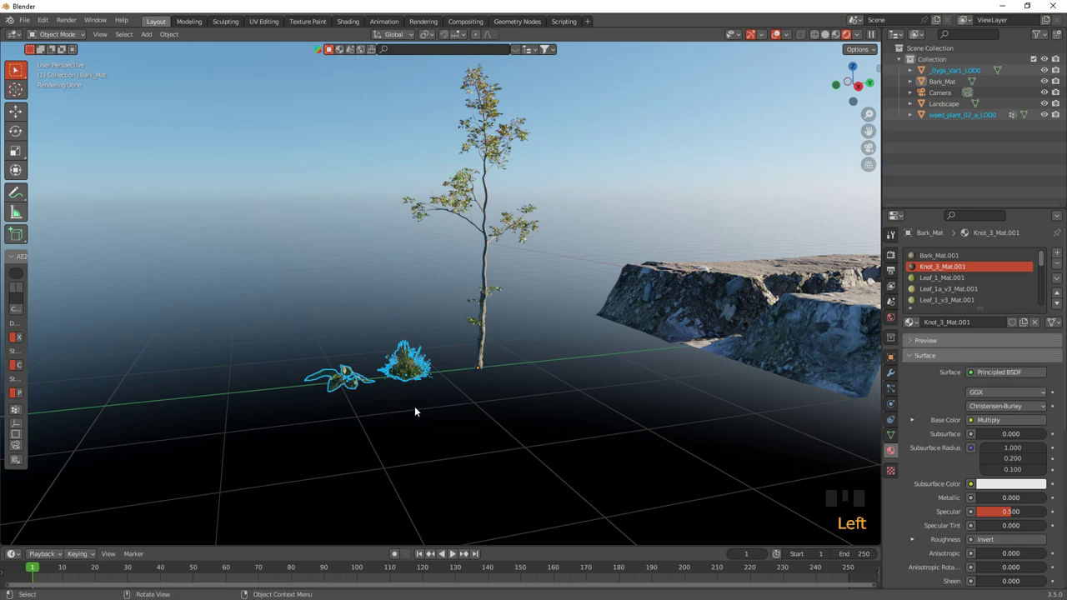
key("ctrl+g")
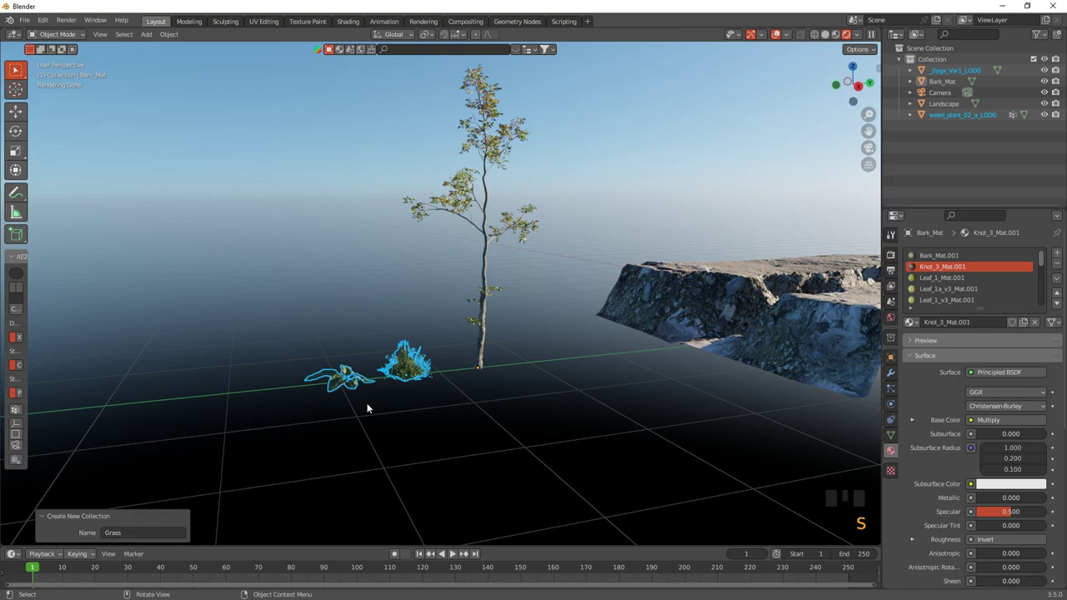
- Select the Landscape and view it from directly above in top orthographic view
left_click_drag(44, 519, 647, 335)
left_click_drag(647, 335, 456, 354)
scroll("down", 3)
left_click_drag(397, 359, 514, 399)
left_click(514, 399)
left_click(857, 70)
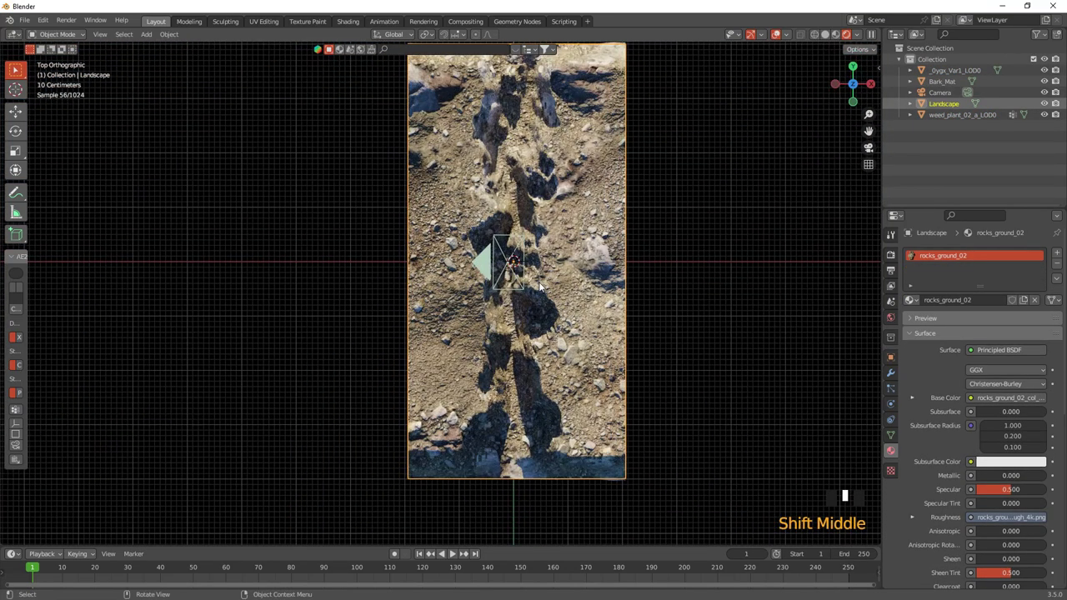
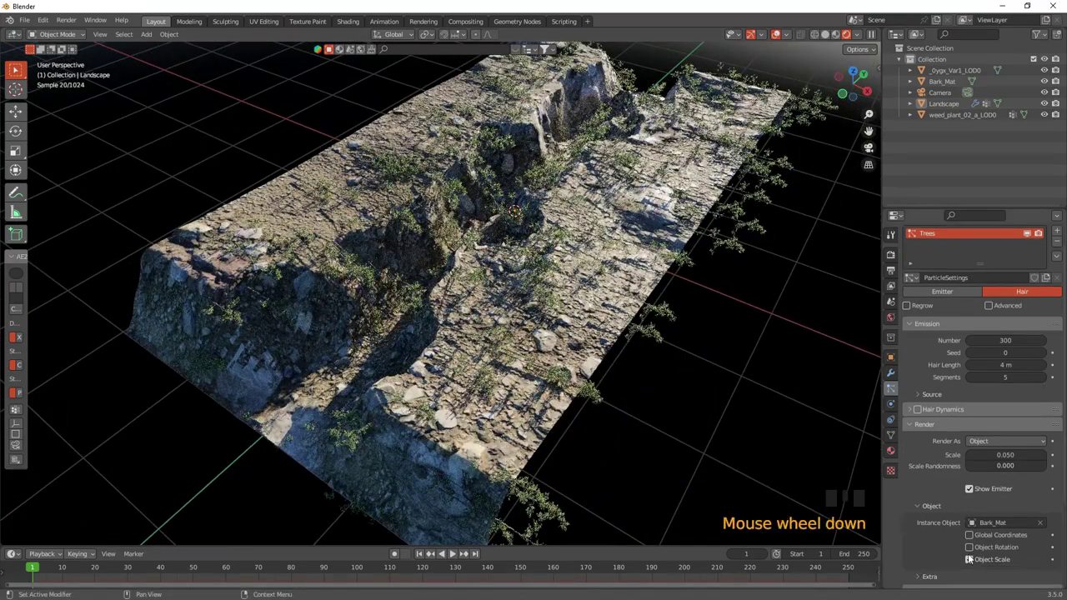
- Set the Trees hair particle system to render 300 particles as the plant object
left_click(972, 550)
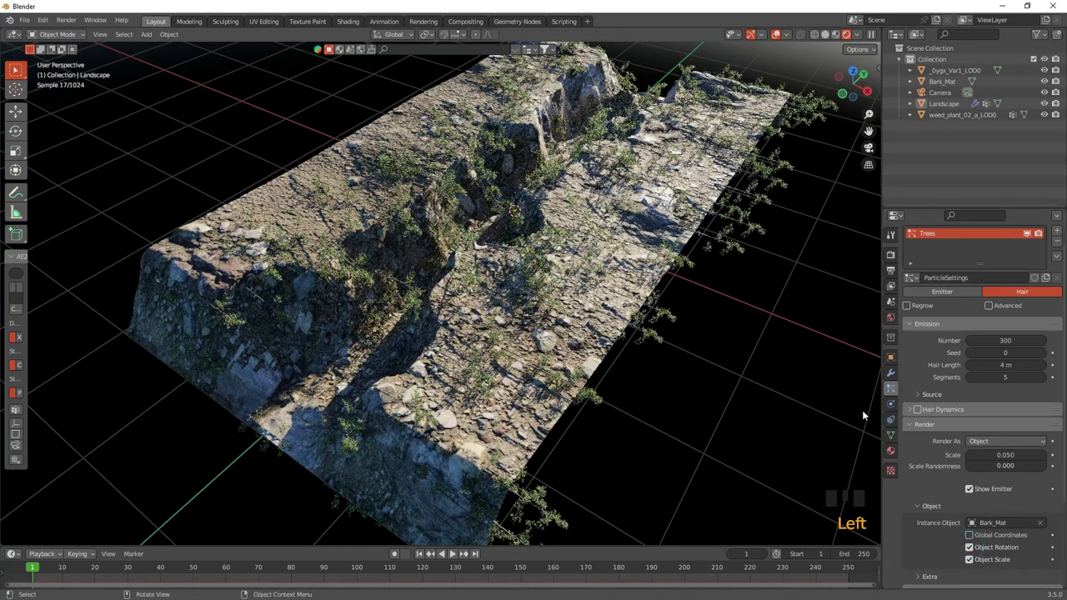
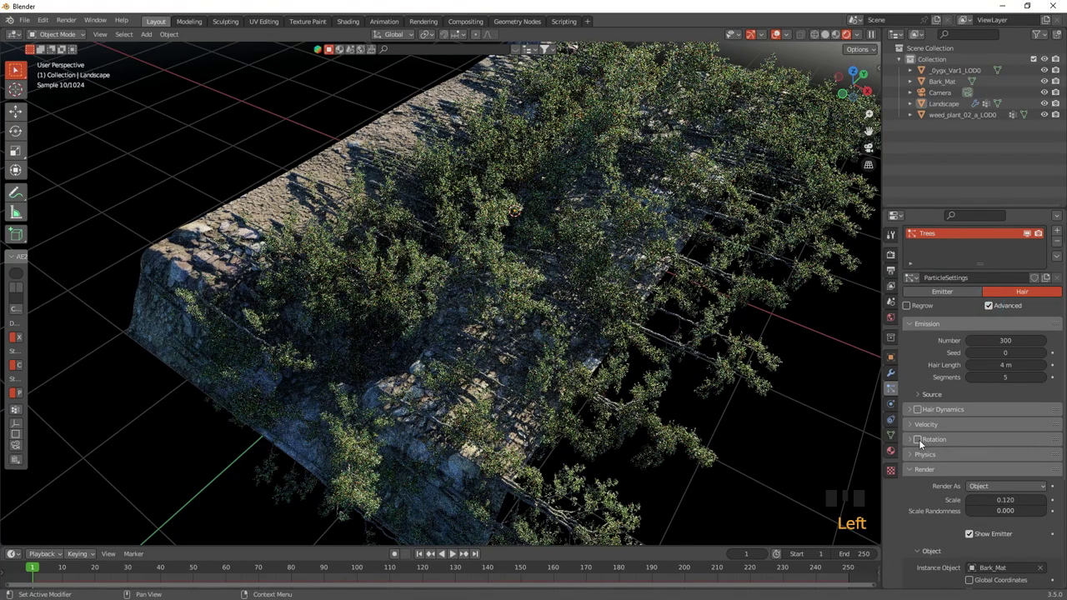
- Enable particle rotation and rotate the source tree so the scattered trees stand upright
left_click(922, 444)
left_click_drag(914, 442, 599, 412)
scroll("down", 3)
left_click_drag(606, 404, 368, 368)
left_click(367, 368)
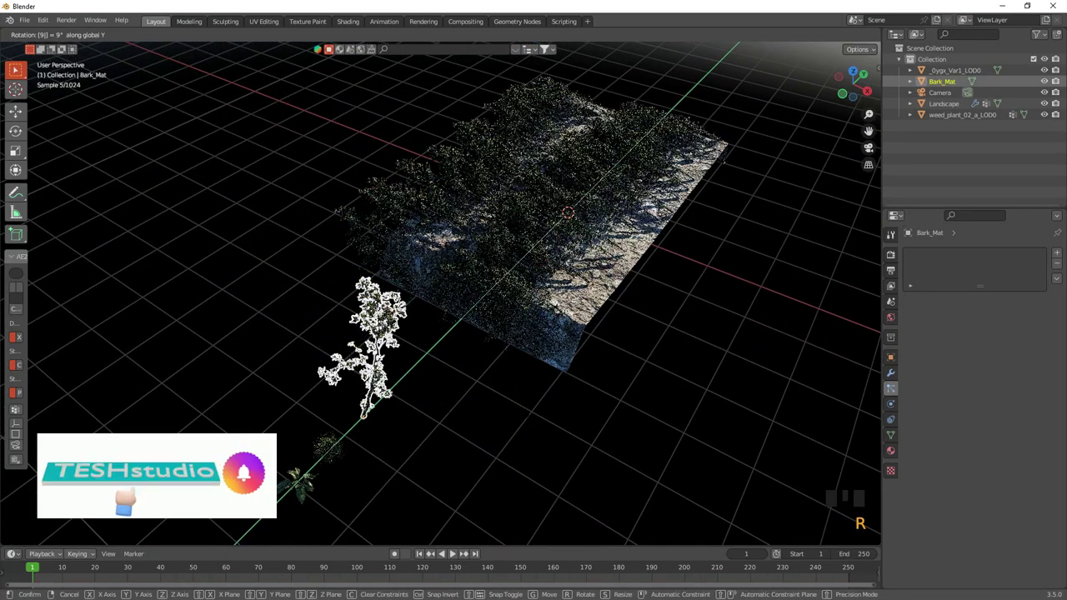
scroll("up", 3)
left_click_drag(590, 298, 605, 192)
left_click_drag(605, 193, 625, 224)
- Reduce the Trees particle Render Scale to 0.120
left_click_drag(788, 363, 824, 385)
scroll("down", 3)
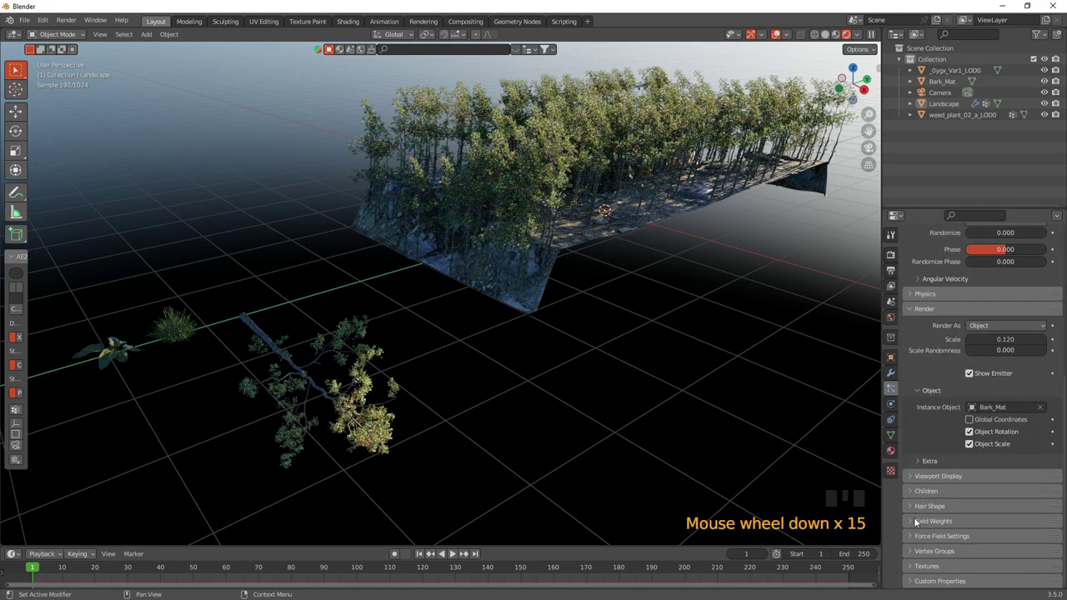
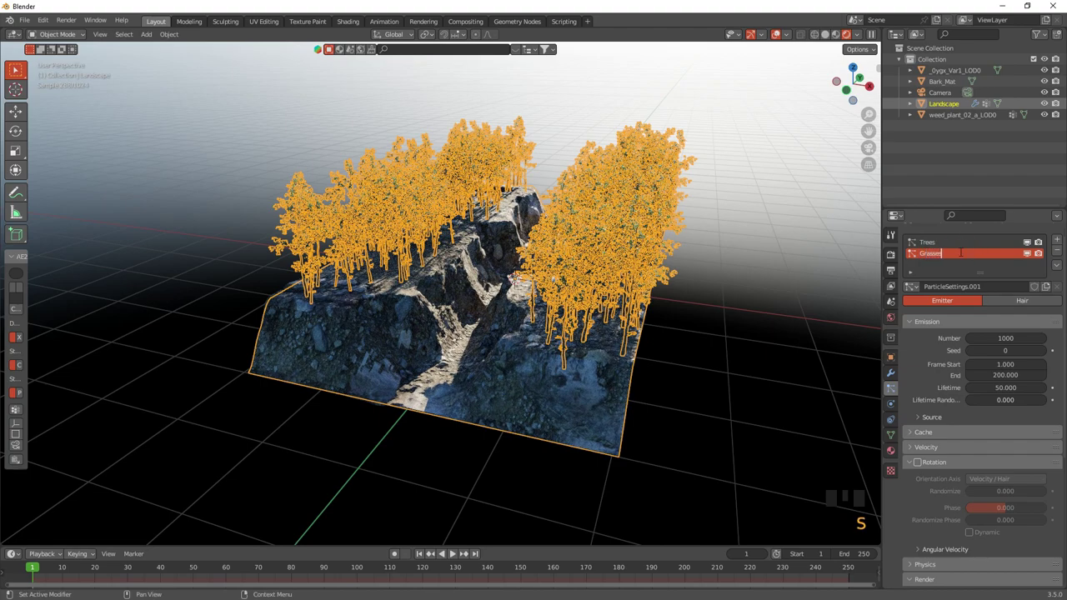
- Make the new Grass system a Hair emitter rendering 1000 instances of the Grass collection at scale 0.050
left_click(1019, 307)
scroll("down", 3)
left_click_drag(1004, 366, 654, 402)
scroll("up", 3)
left_click(783, 398)
scroll("up", 3)
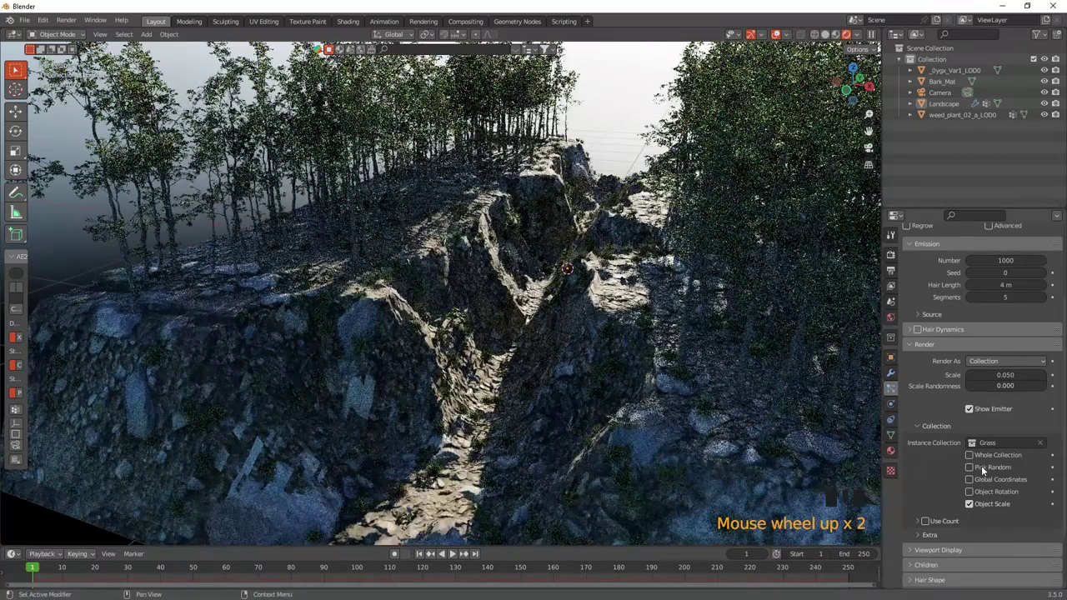
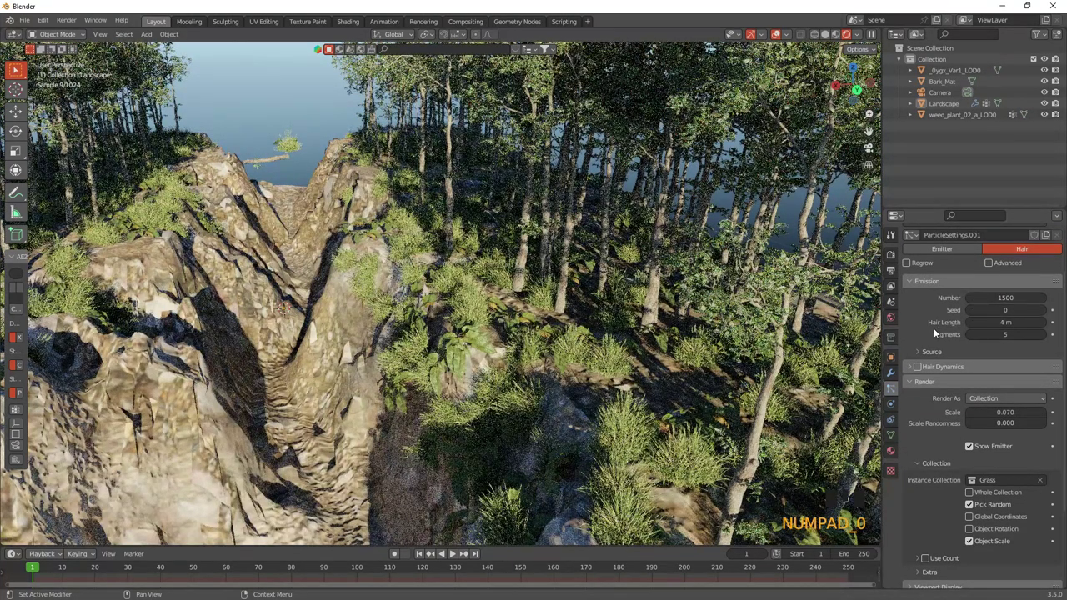
- Inspect the 1500-particle grass at scale 0.070 from orbit and bring up the Add menu
scroll("down", 3)
left_click_drag(578, 333, 571, 348)
scroll("down", 3)
key("shift+a")
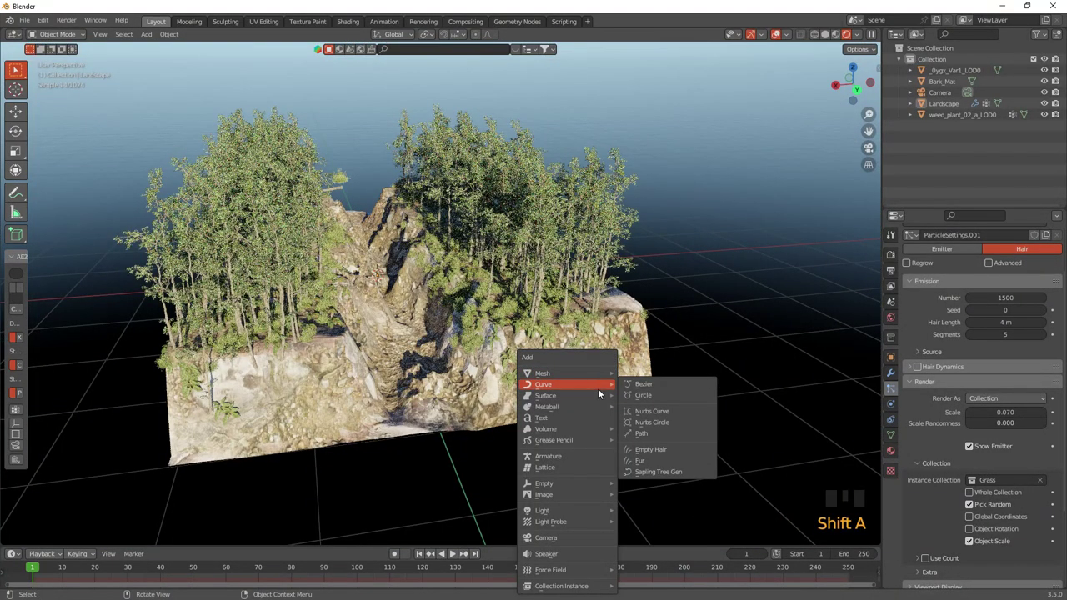
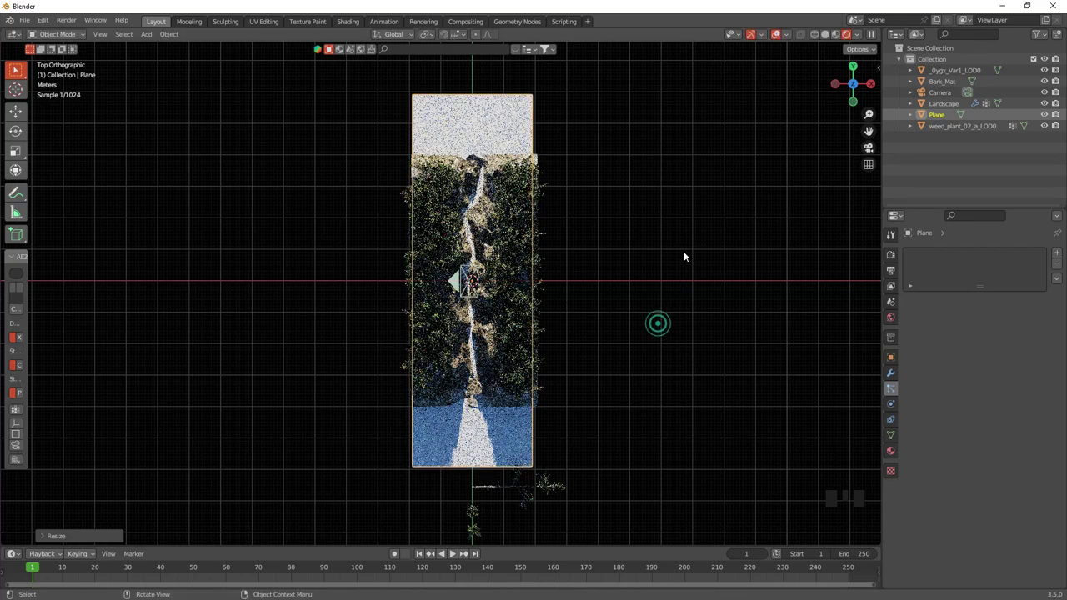
- Scale the plane to cover the landscape and start raising it along Z as a water surface
left_click_drag(644, 239, 619, 252)
scroll("up", 3)
left_click_drag(598, 221, 573, 242)
scroll("up", 3)
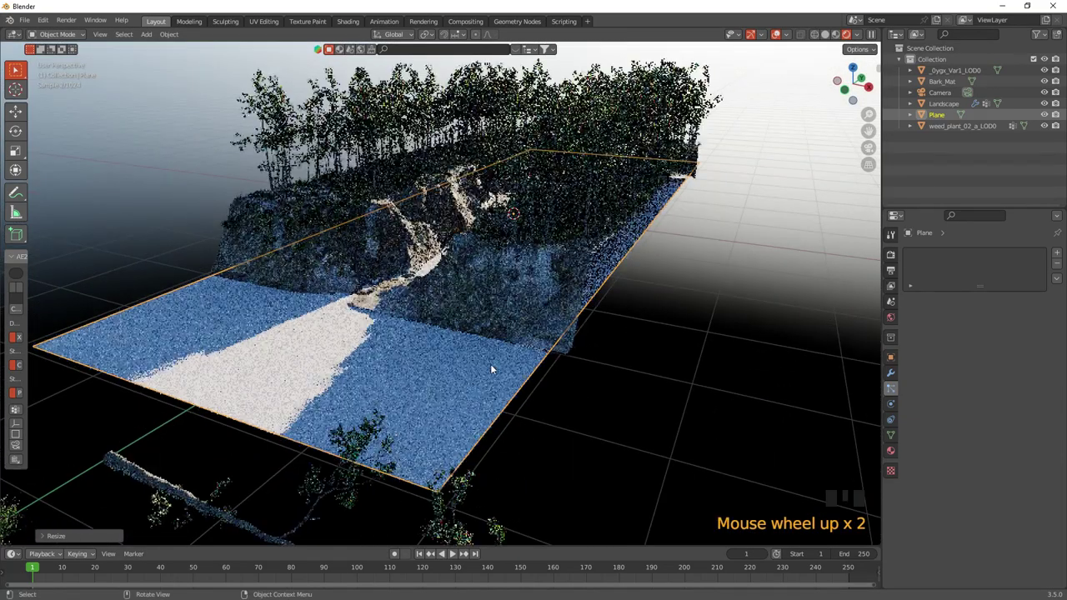
key("g")
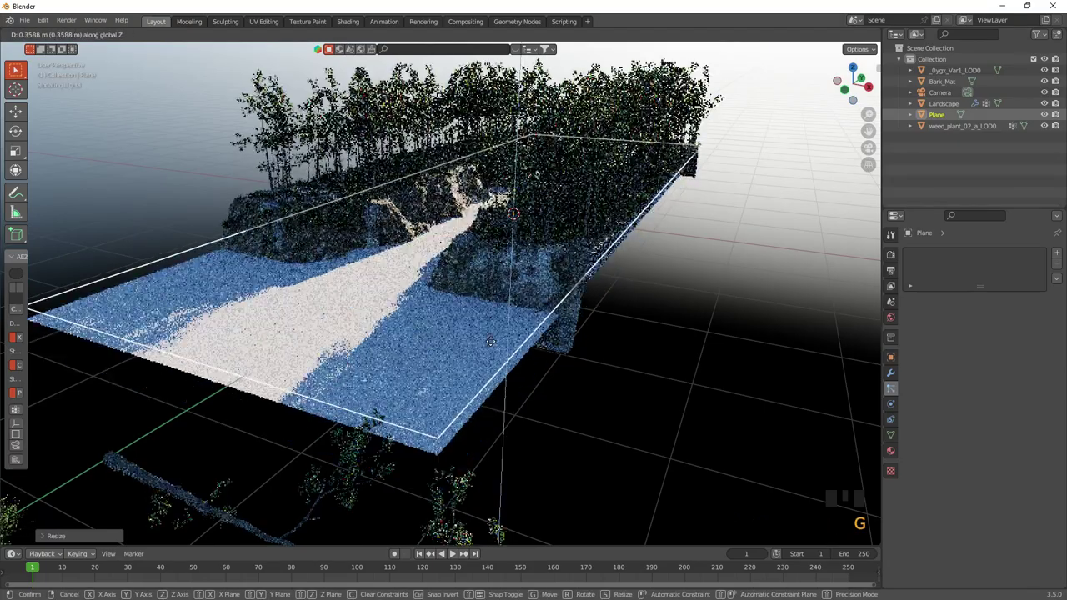